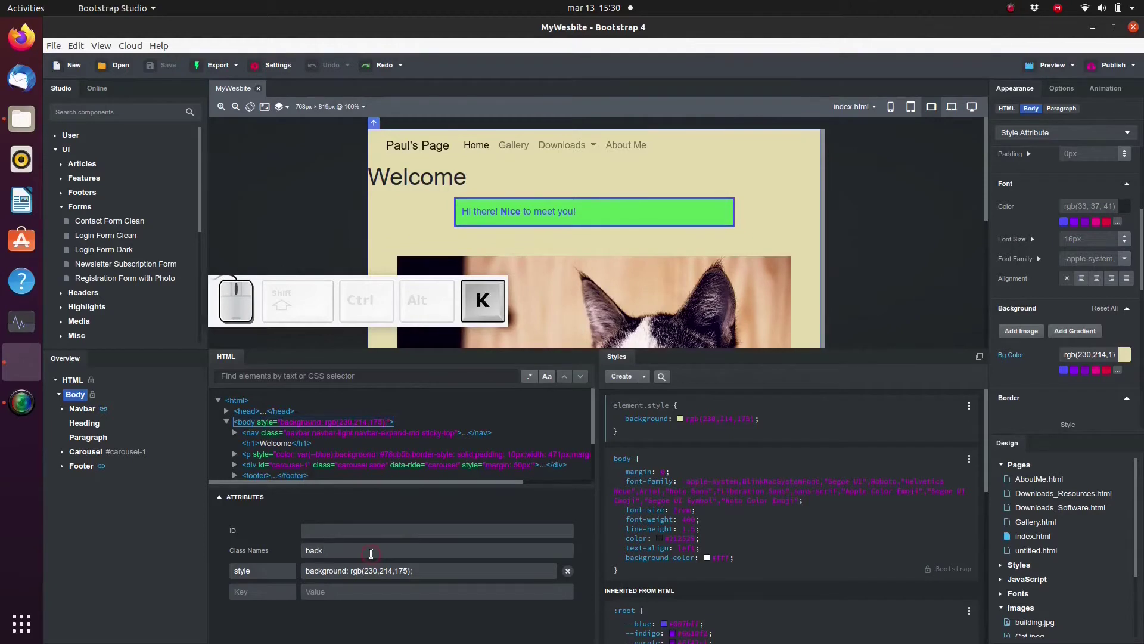
Add class="background_item" to the index page's body tag, keeping its inline tan background.
key(shift+-)
key(shift+BackSpace)
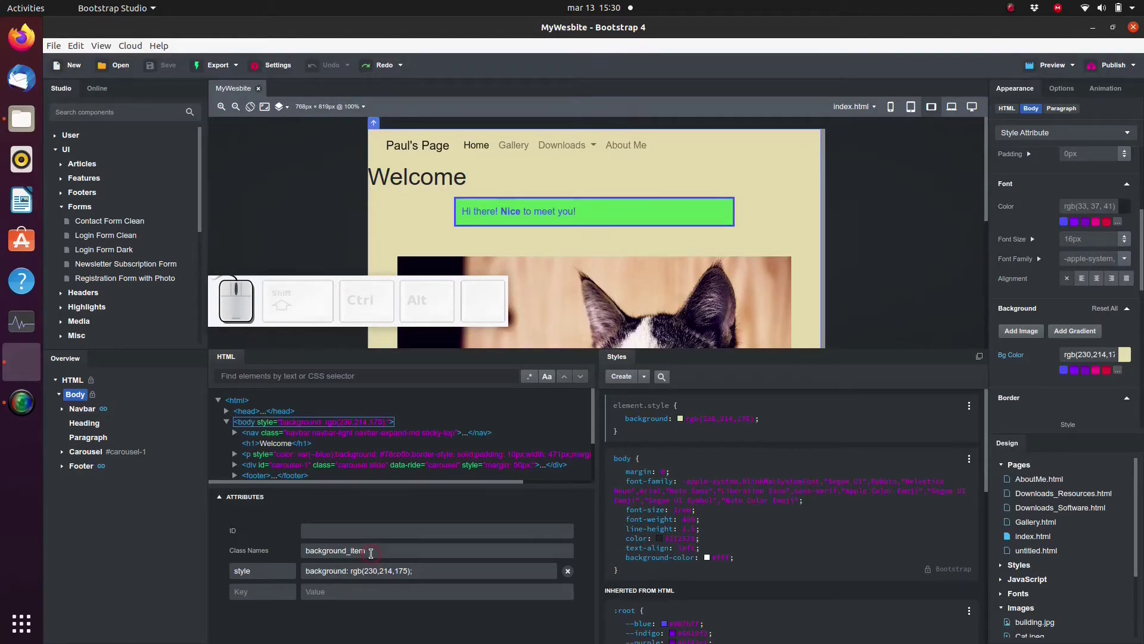
key(Return)
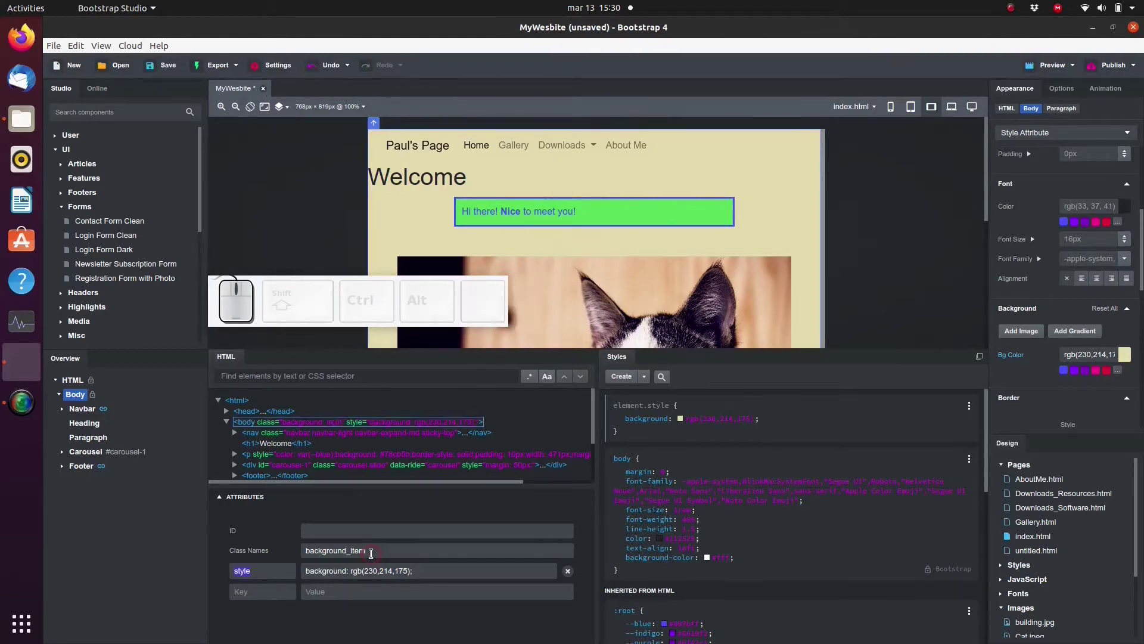
Expand the Styles list and choose styles.css as the stylesheet to edit.
click(1006, 465)
click(1009, 483)
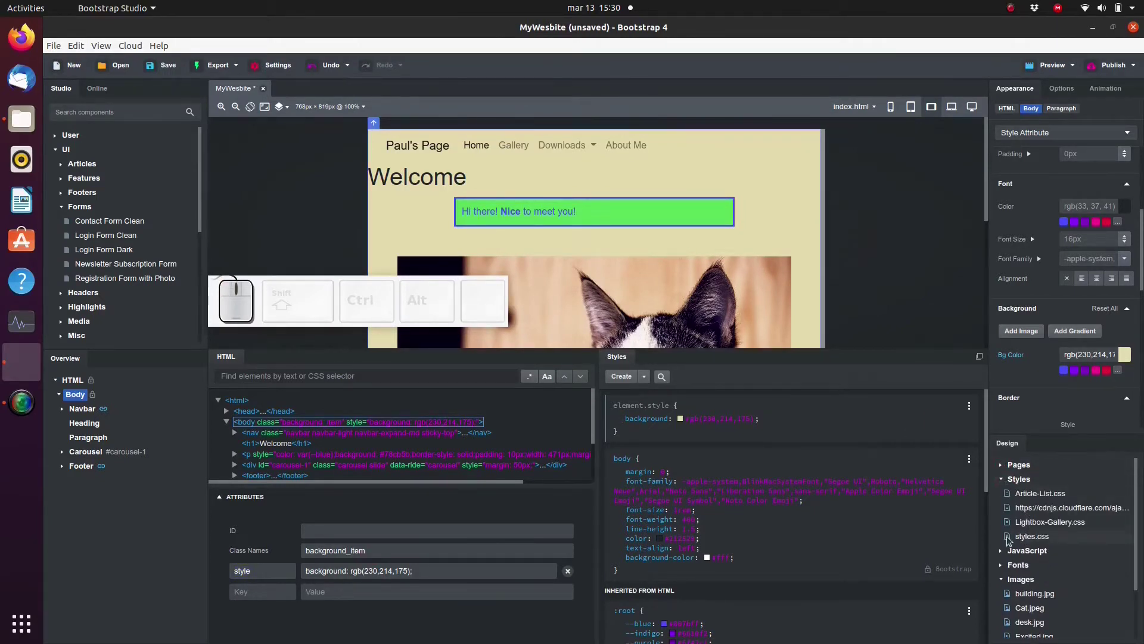
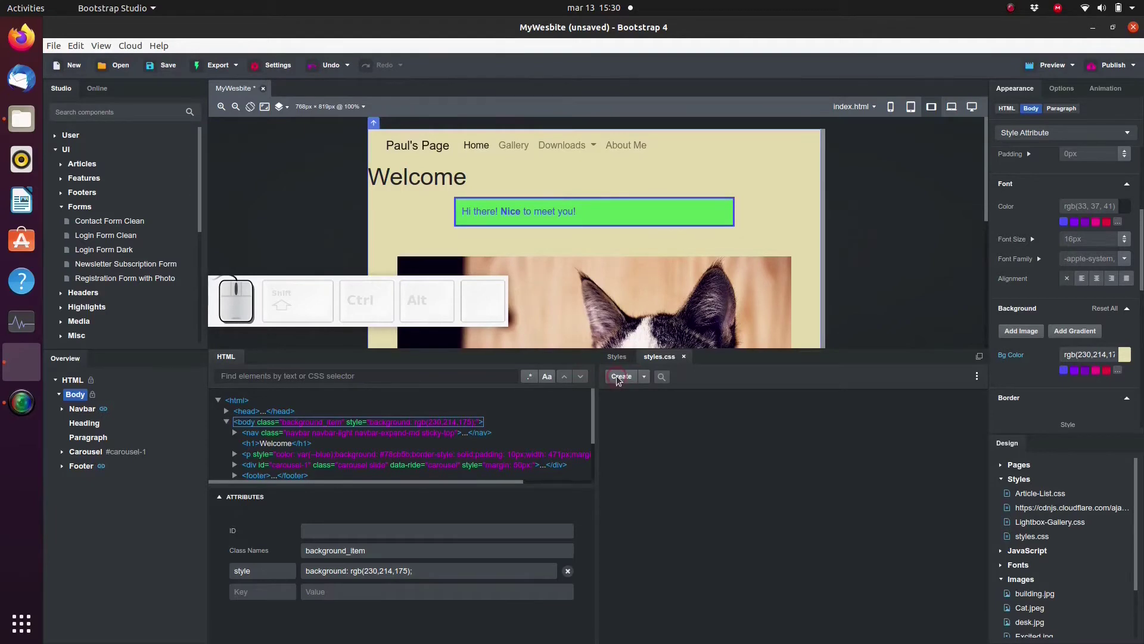
Create a .background_item rule in styles.css with background: rgb(248,248,20).
drag(614, 385, 681, 412)
click(694, 410)
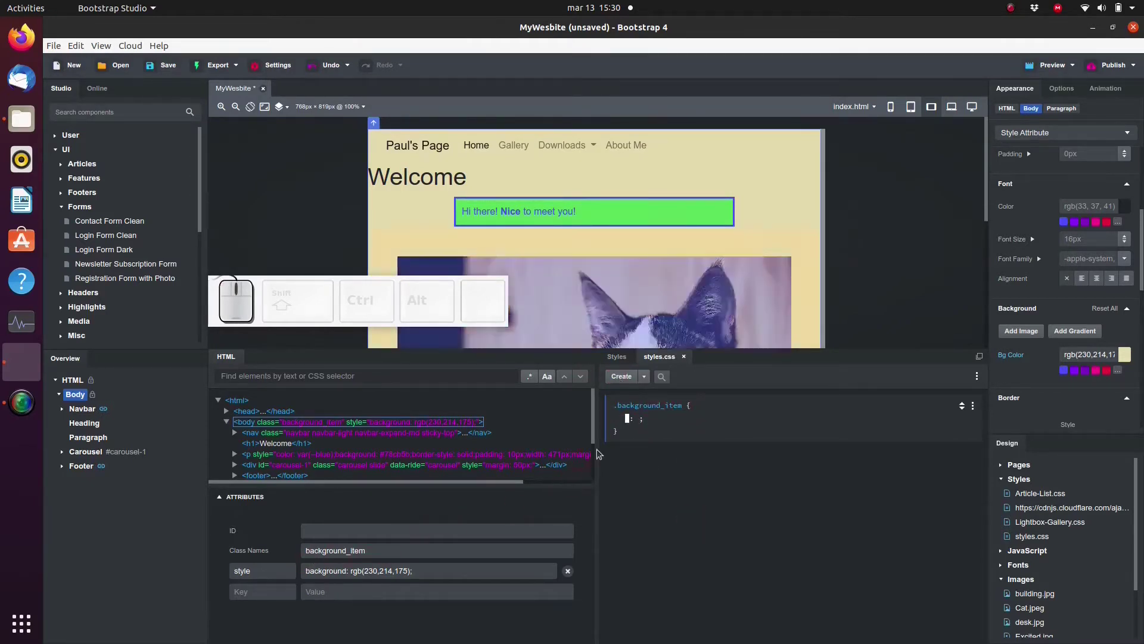
click(632, 420)
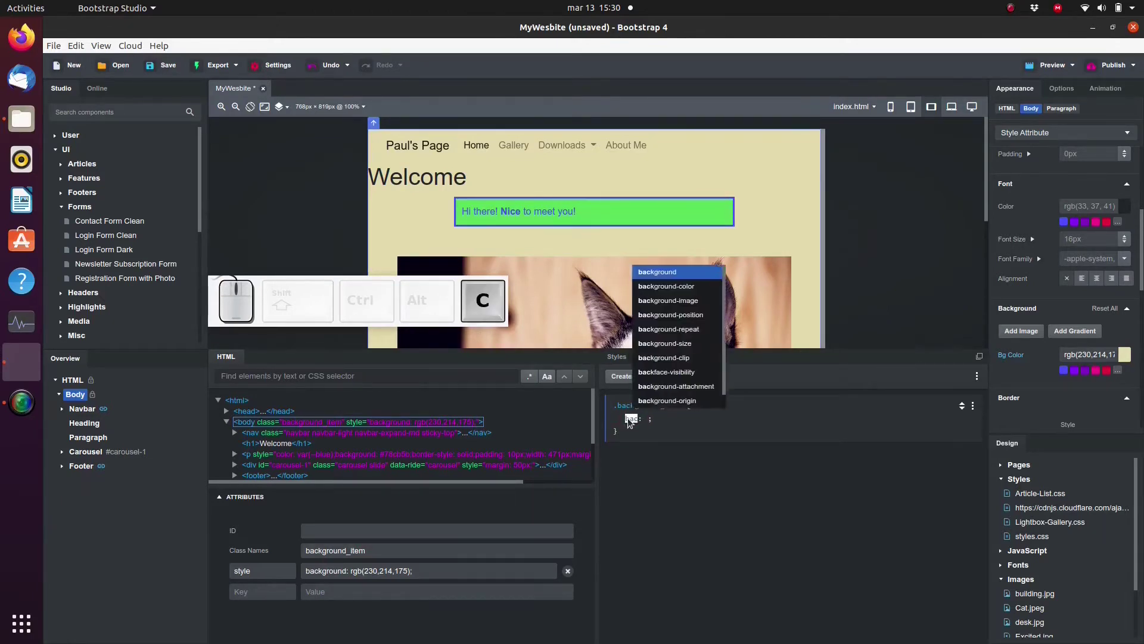
key(Tab)
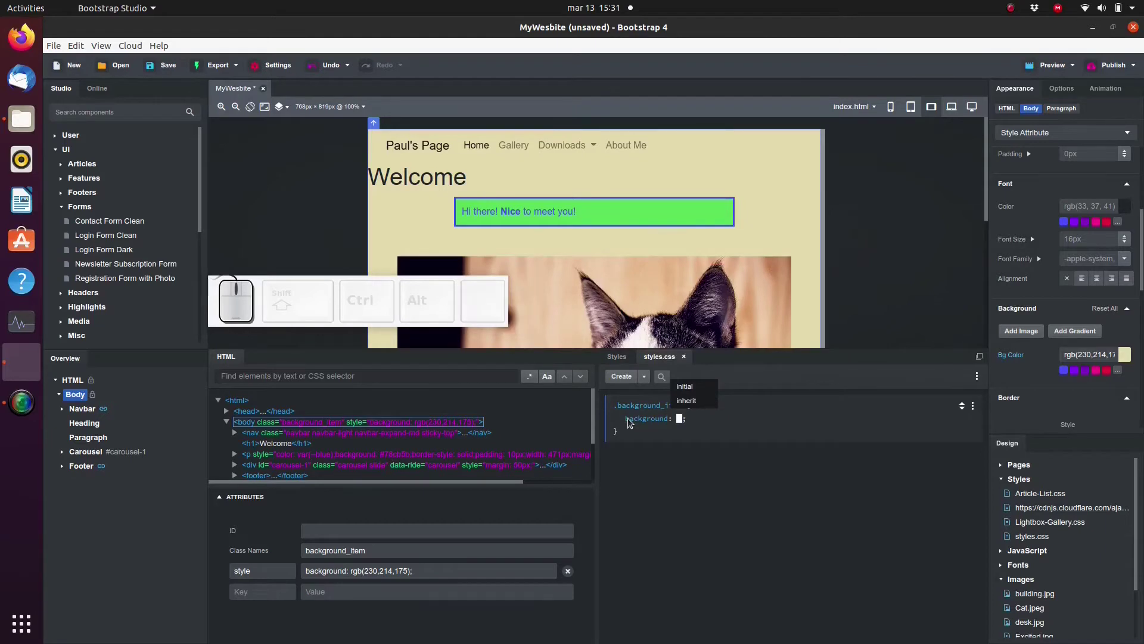
key(BackSpace)
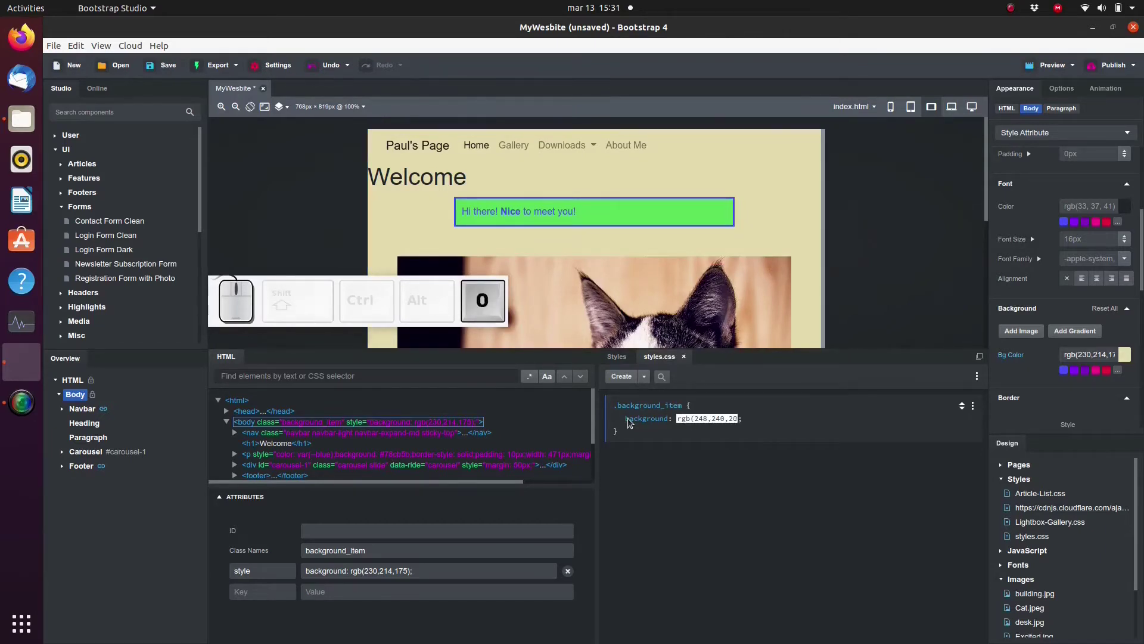
key(shift+Return)
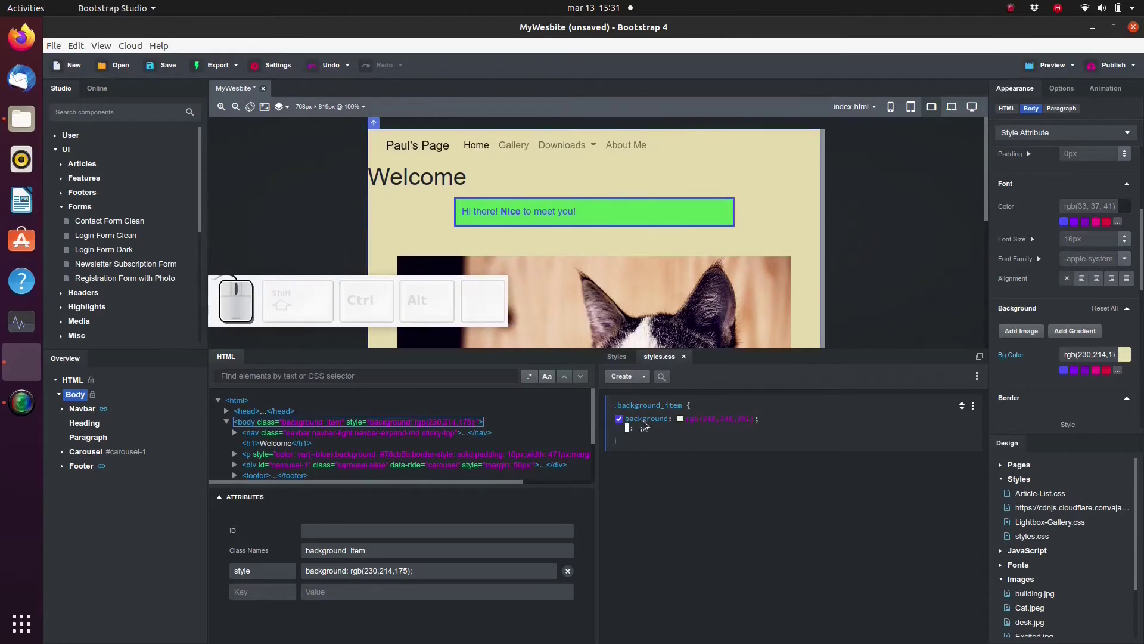
click(648, 421)
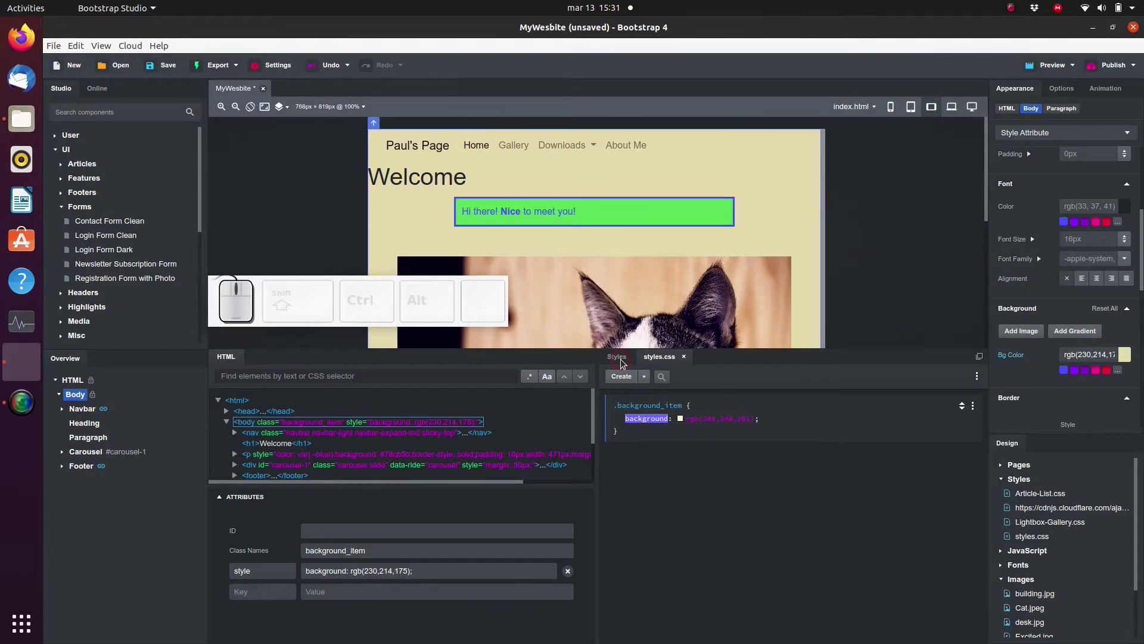
Delete the body's inline background declaration so background_item colours the index page pale yellow.
click(624, 361)
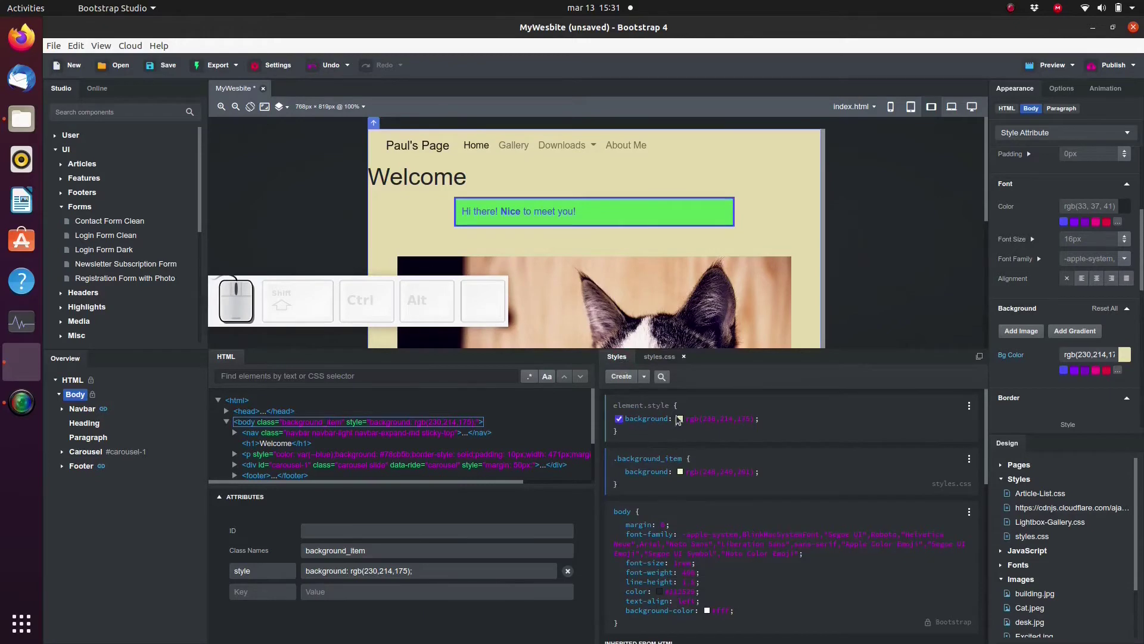
click(968, 408)
click(974, 411)
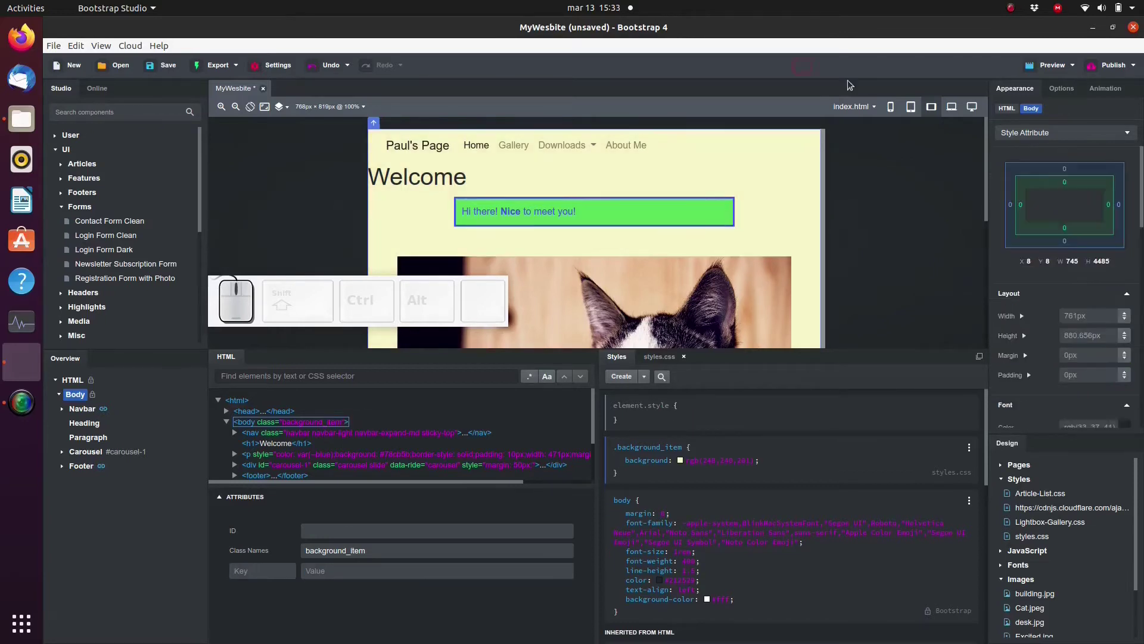
Switch to AboutMe.html and add class="background_item" to its body, turning it pale yellow.
click(868, 112)
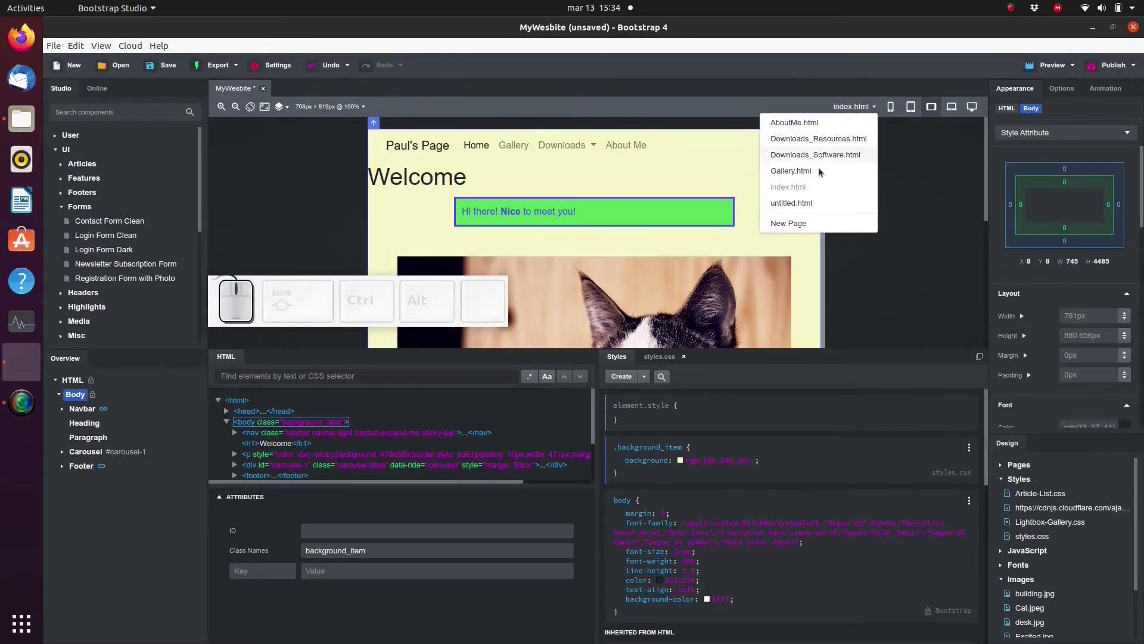
click(793, 128)
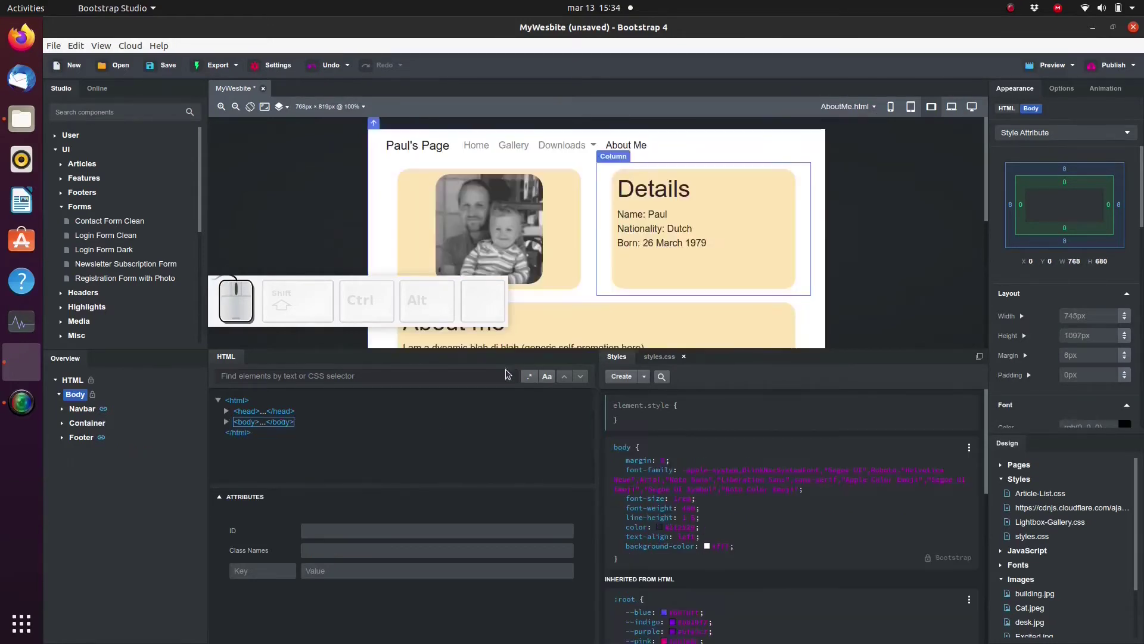
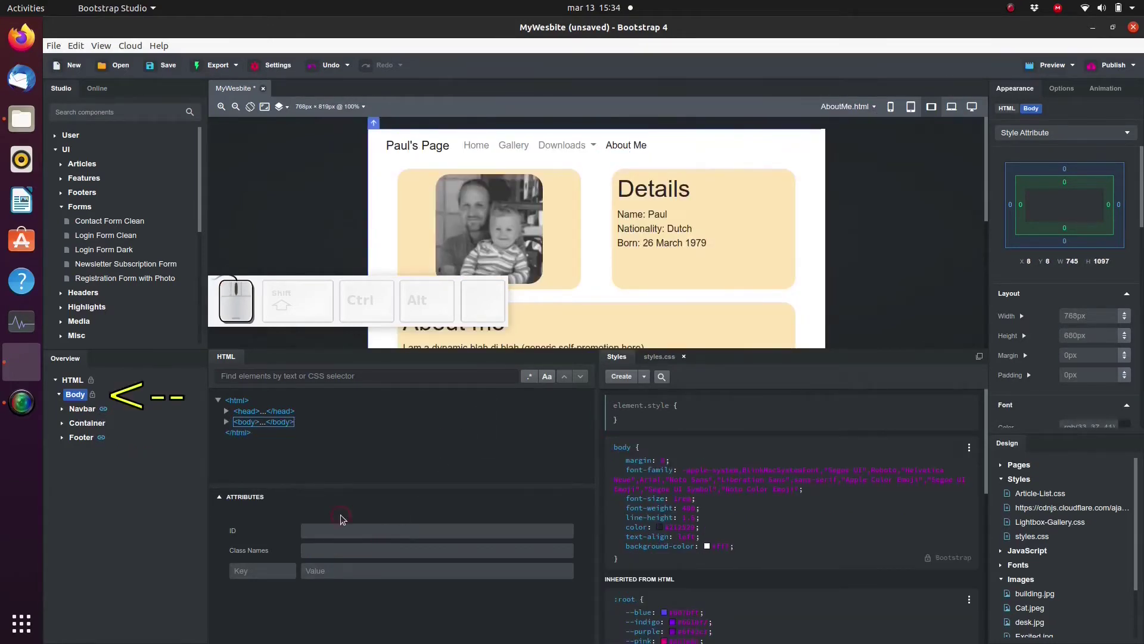
key(BackSpace)
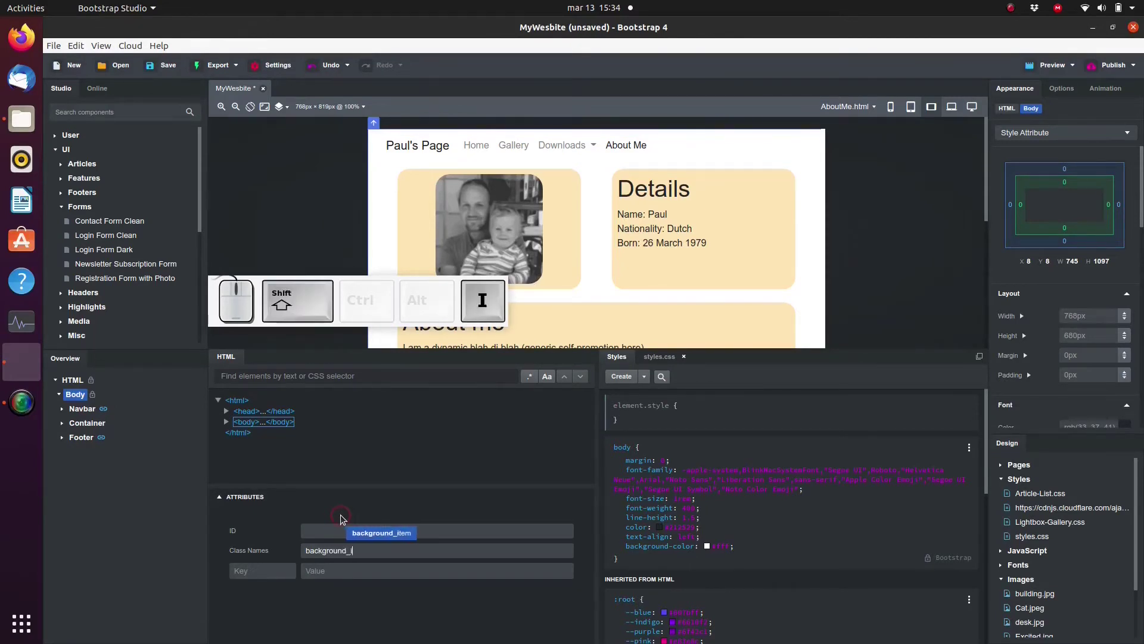
key(Return)
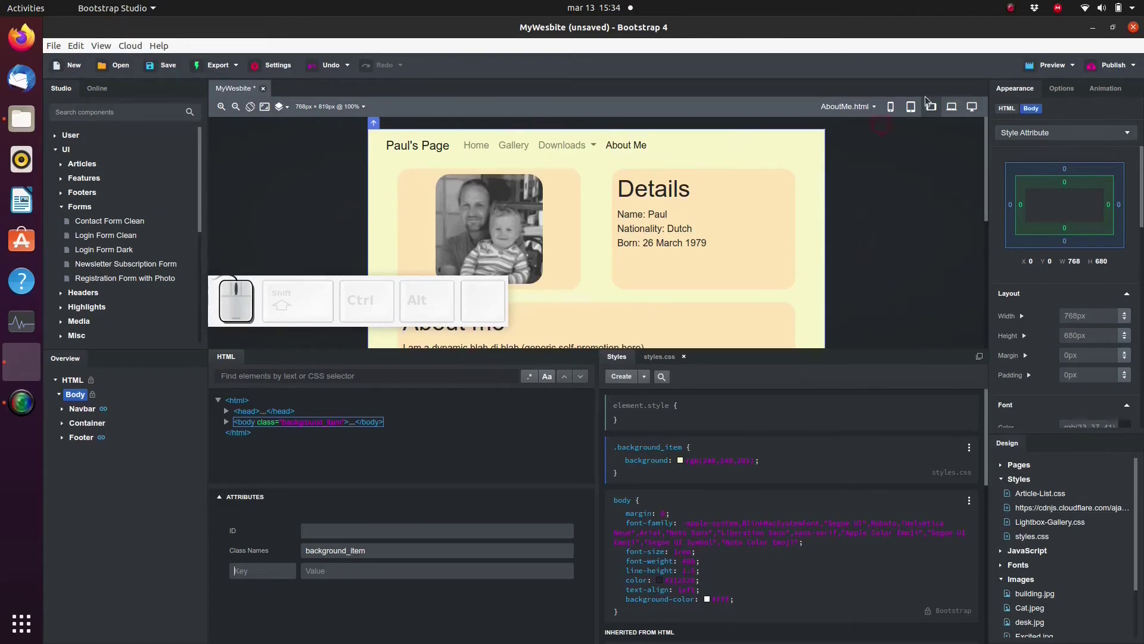
click(872, 112)
Switch to Downloads_Resources.html and add class="background_item" to its body.
click(821, 144)
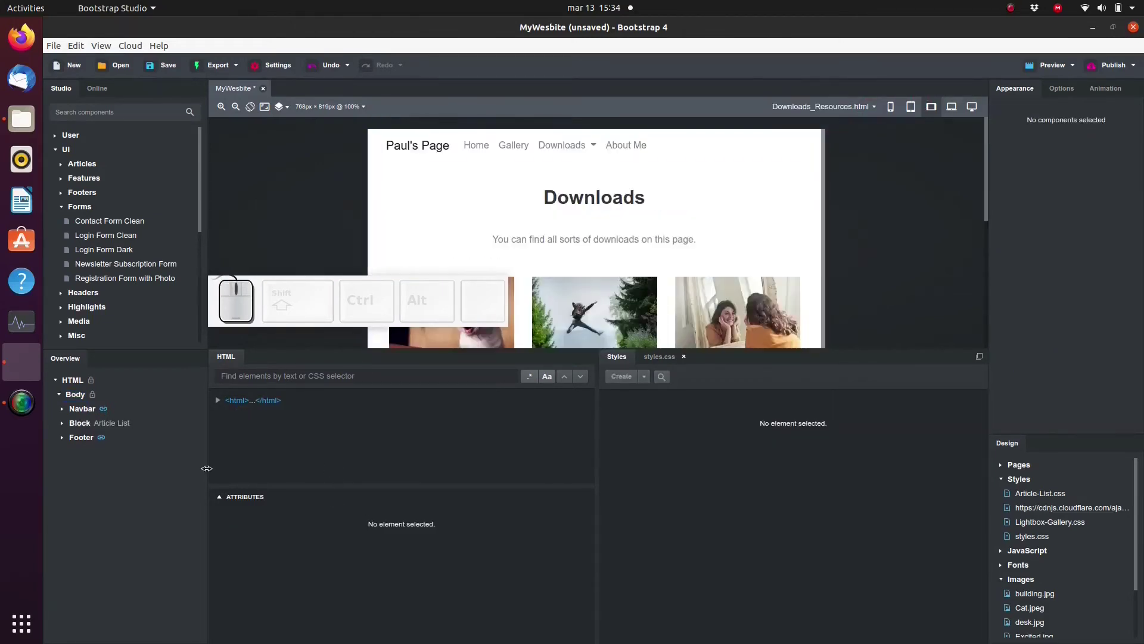
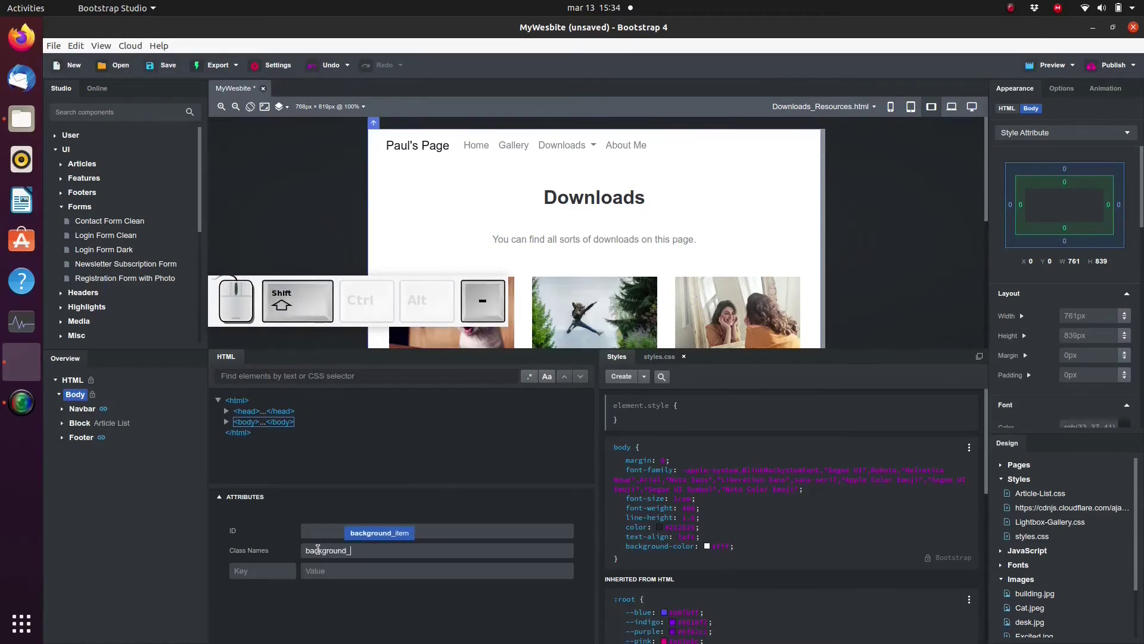
key(shift+Return)
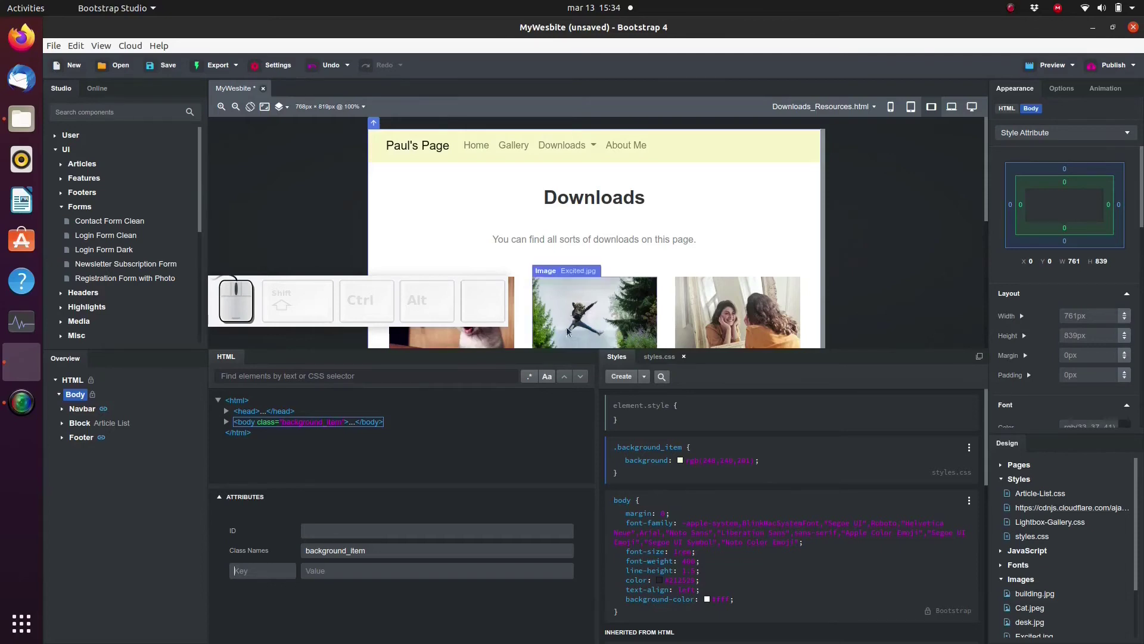
Append background_item to the Article List block's class attribute so it turns pale yellow.
click(91, 428)
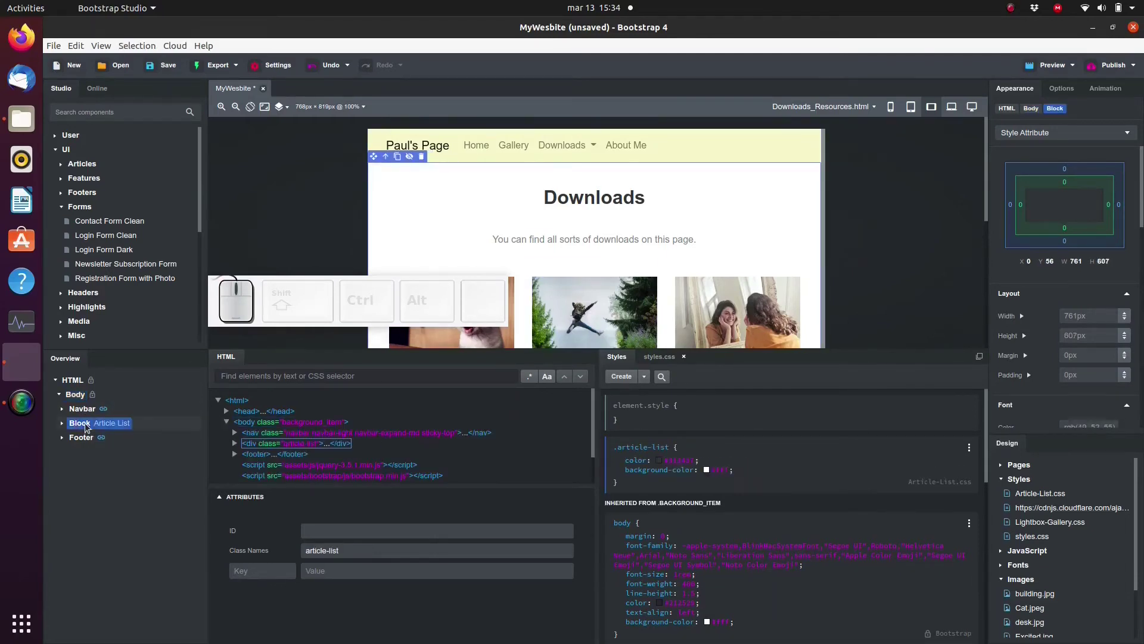
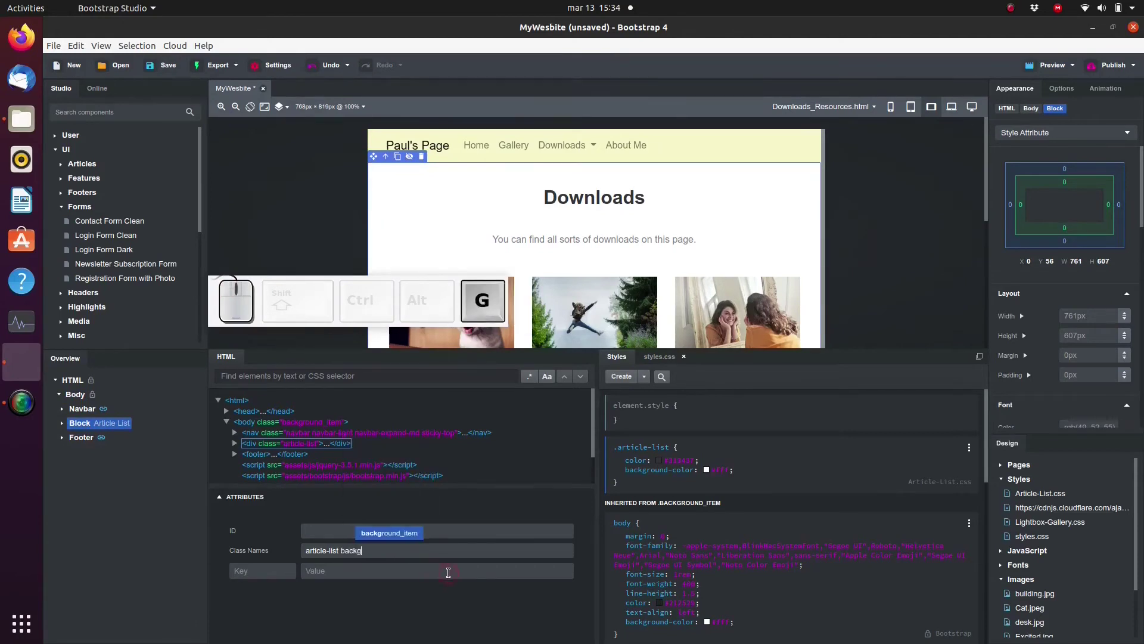
key(BackSpace)
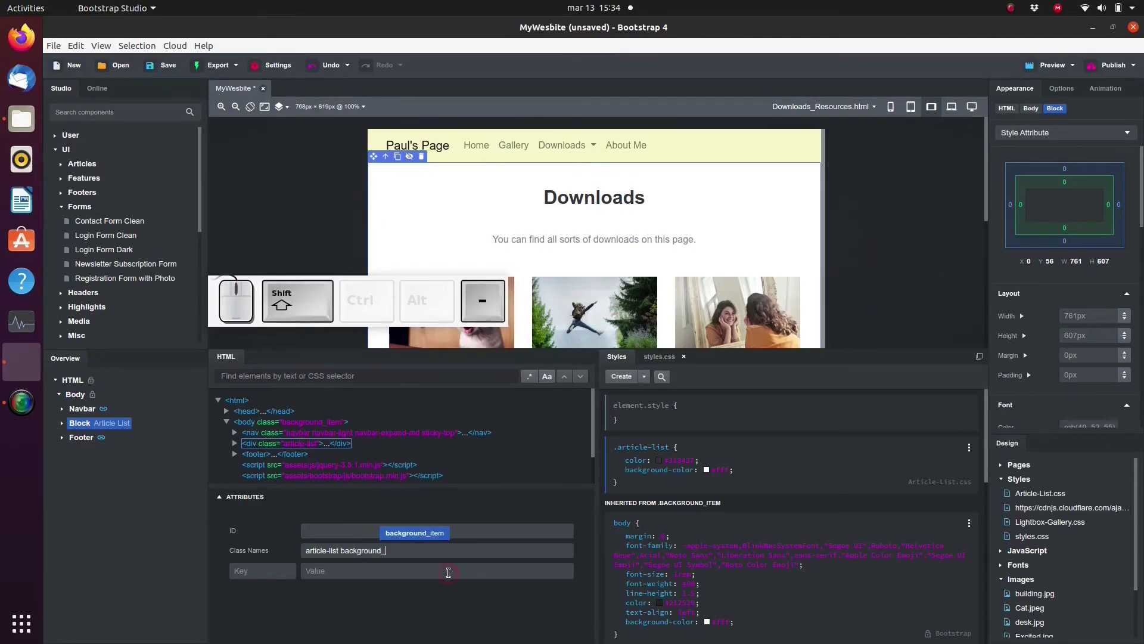
key(shift+Return)
key(BackSpace)
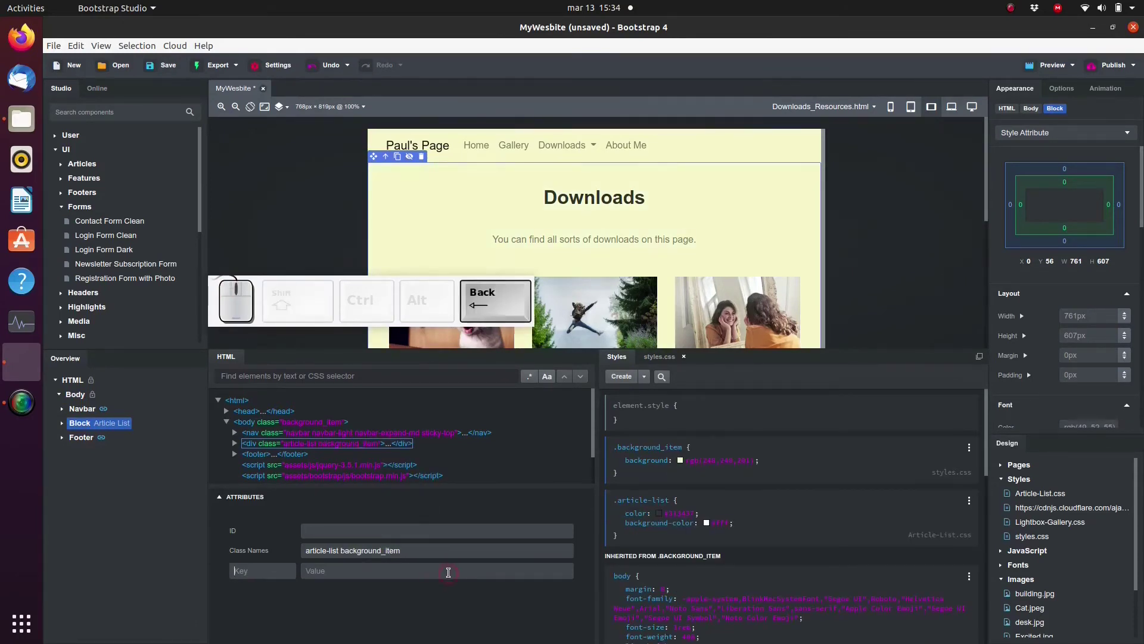
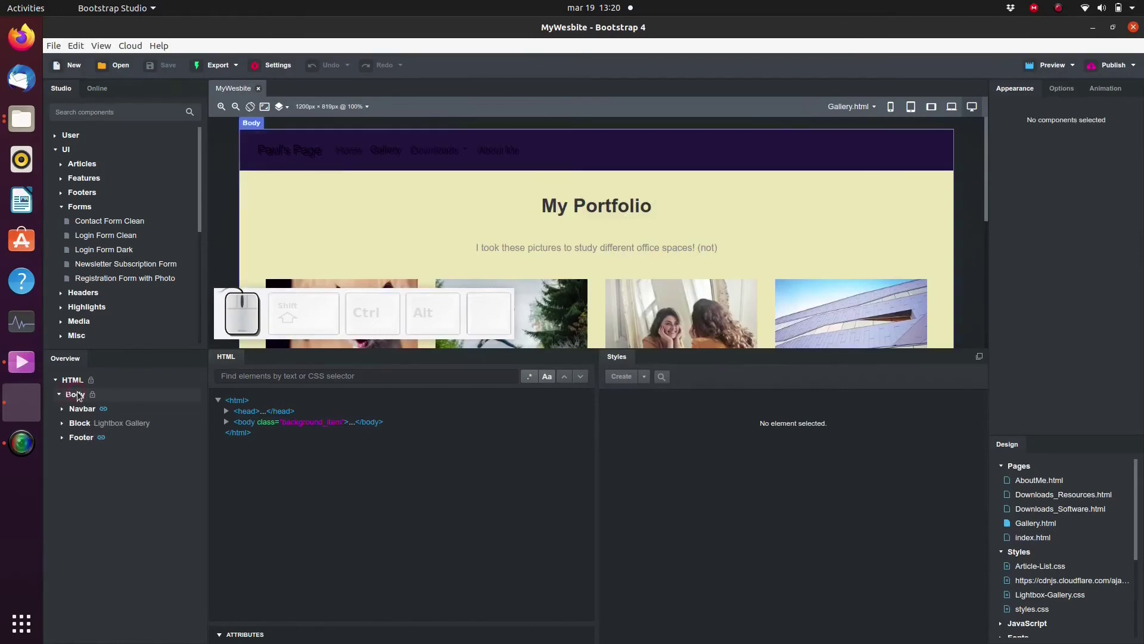
Target the body's Appearance settings at the .background_item rule on the Gallery and index pages to reach its Bg Color.
click(81, 394)
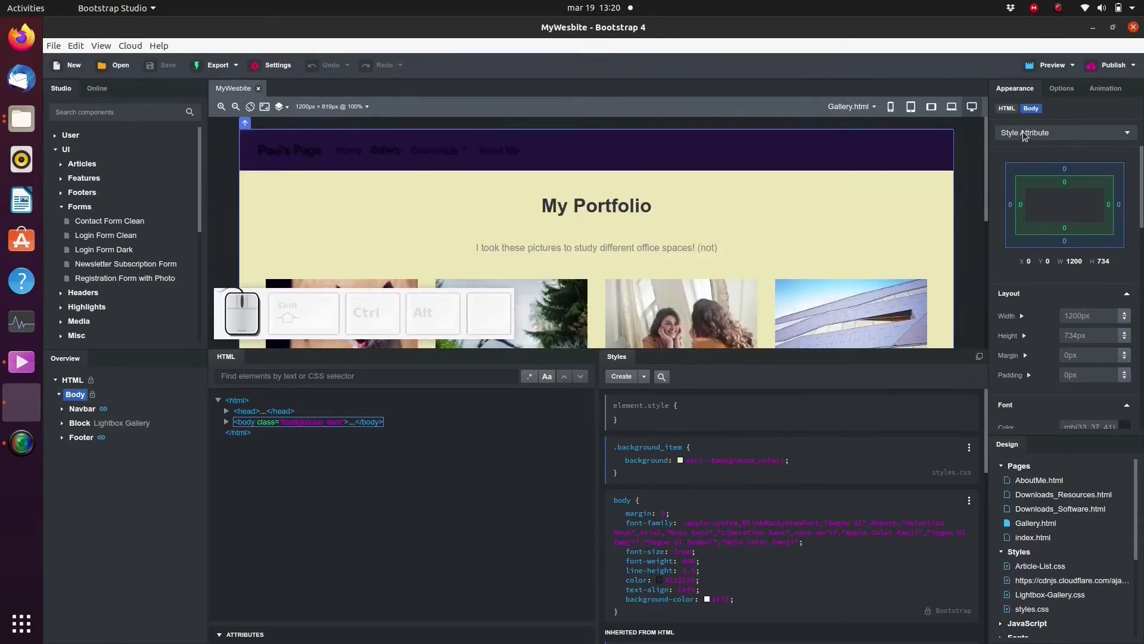
click(1029, 137)
click(1023, 177)
scroll(down, 3)
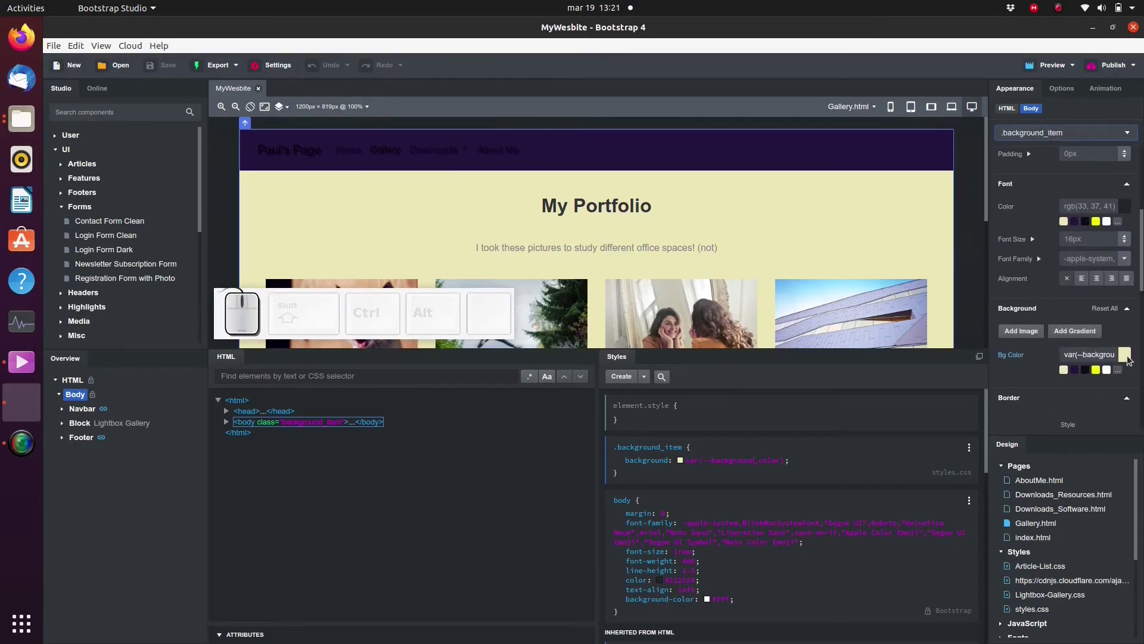
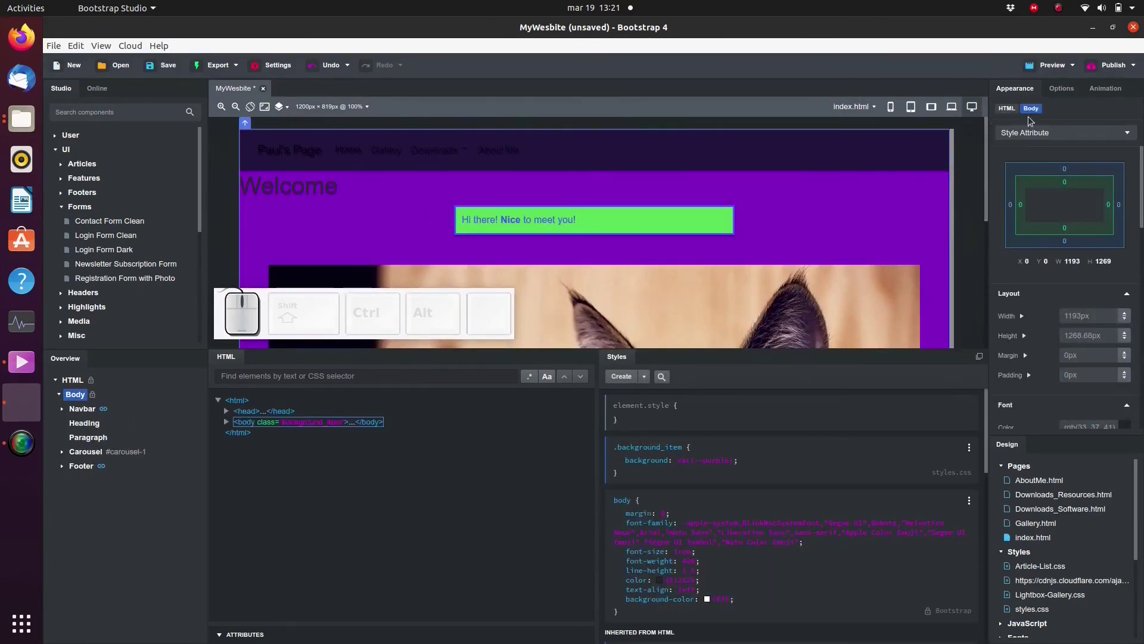
click(1050, 135)
click(1037, 174)
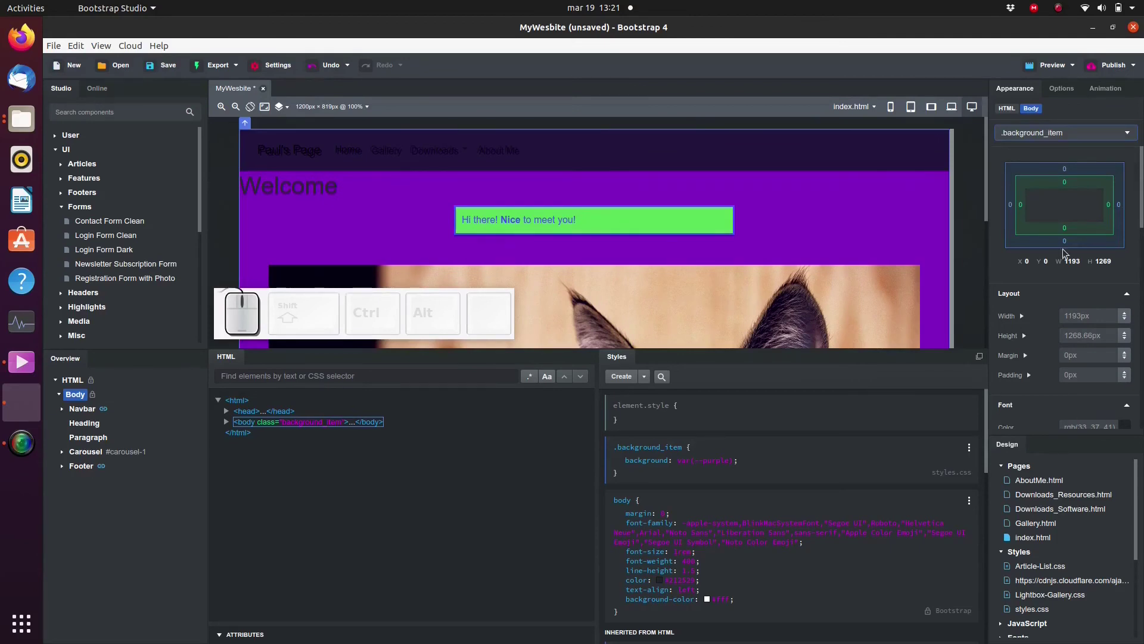